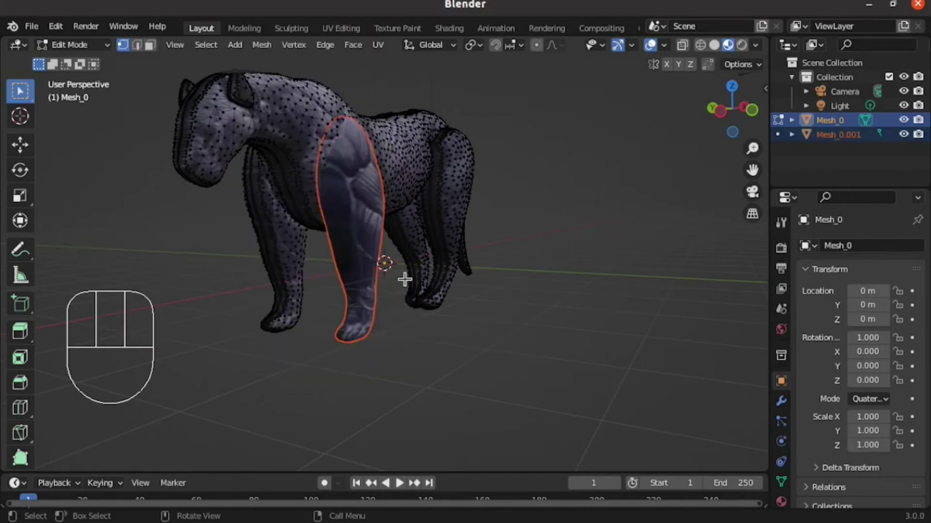
- Return to Object Mode and apply the object transforms of Mesh_0.001, the separated leg
key("Tab")
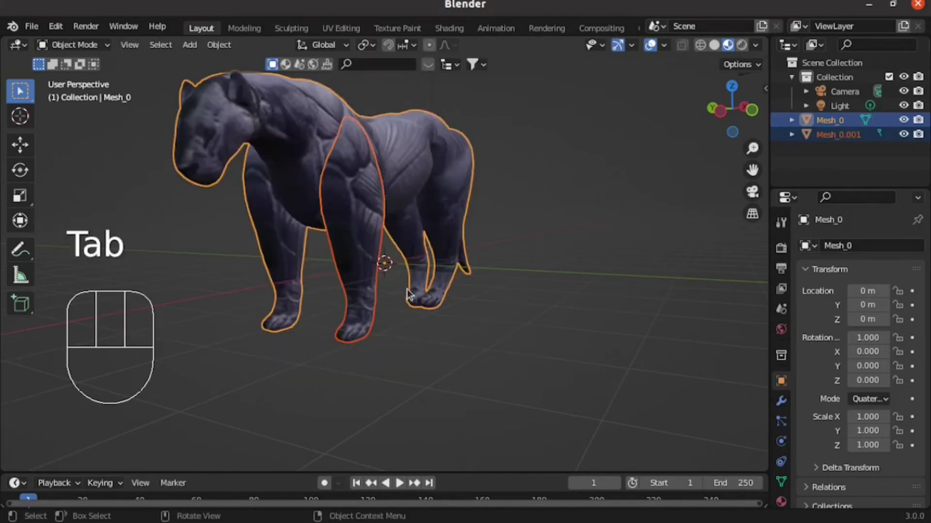
left_click(467, 396)
key("ctrl+a")
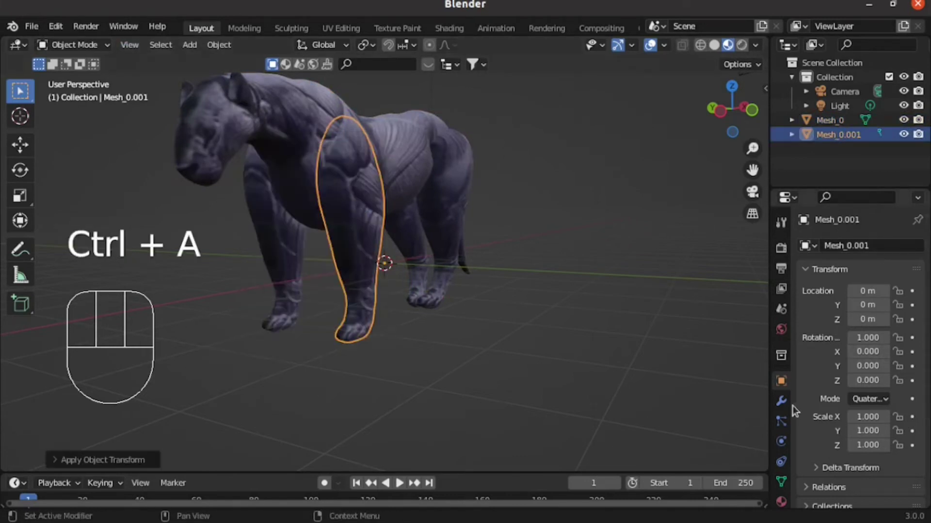
- Add a Mirror modifier to Mesh_0.001 and switch its axis from X to Y, duplicating the leg
left_click_drag(778, 410, 804, 371)
left_click_drag(833, 249, 636, 414)
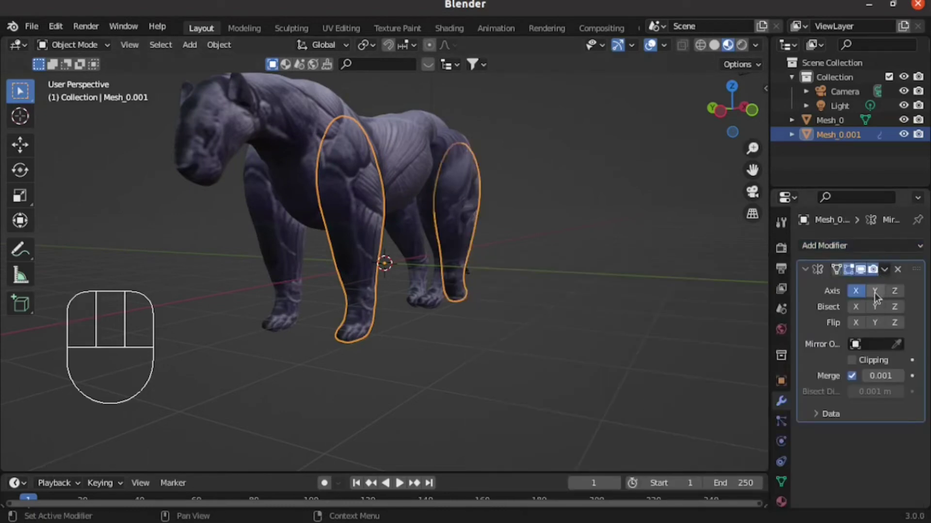
left_click(879, 298)
left_click(858, 301)
left_click_drag(346, 293, 400, 335)
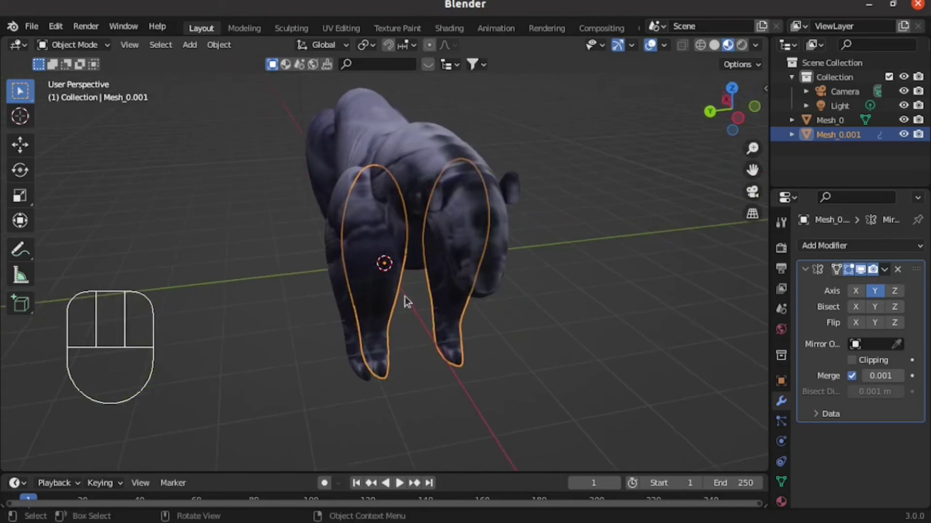
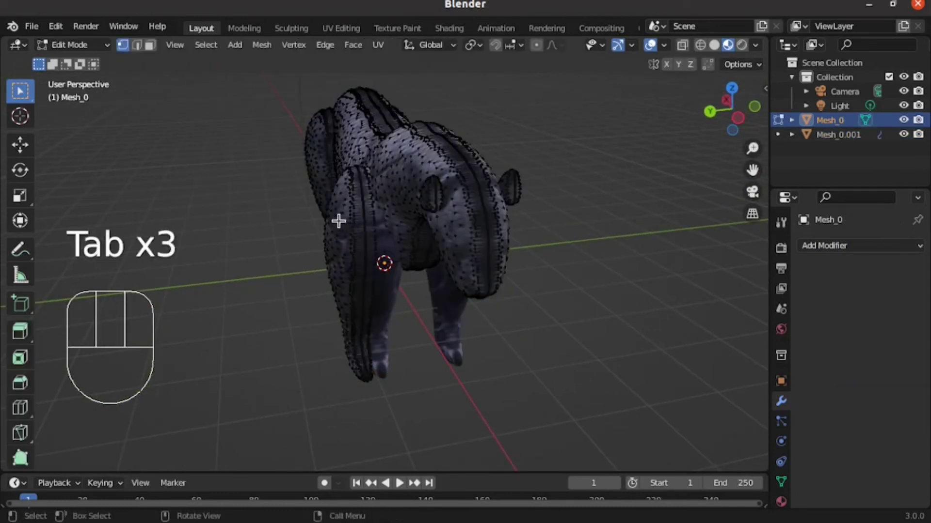
- Bring Mesh_0 back to Object Mode and start orbiting around the quadruped
key("l")
key("x")
key("Tab")
left_click_drag(588, 251, 558, 268)
left_click(562, 278)
middle_click(452, 190)
left_click(592, 303)
- Orbit to inspect the hind legs and paws from below, the side and behind
left_click_drag(466, 185, 489, 171)
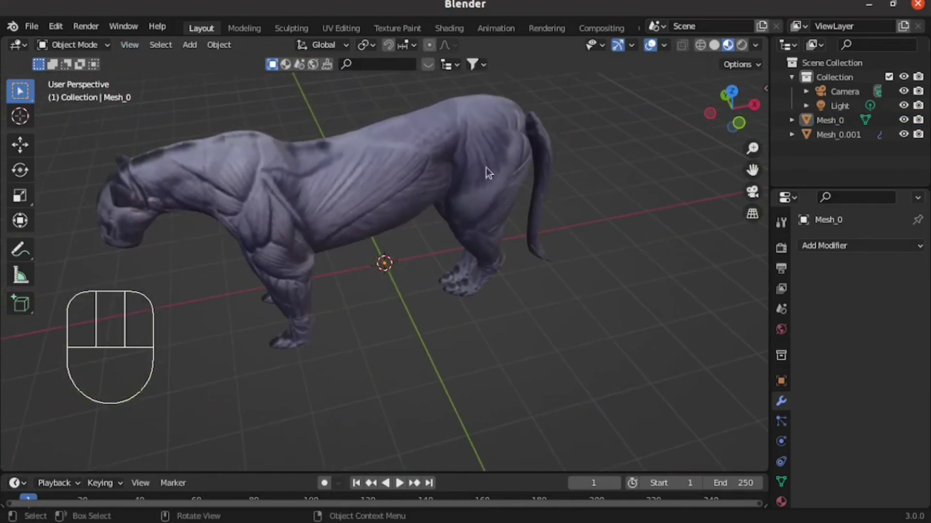
left_click_drag(306, 170, 435, 177)
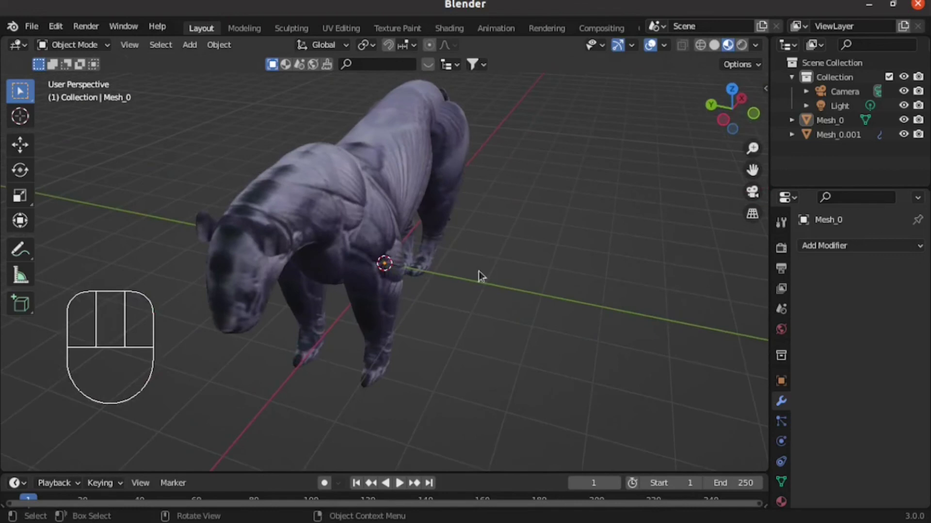
left_click_drag(448, 310, 420, 254)
left_click_drag(469, 216, 497, 262)
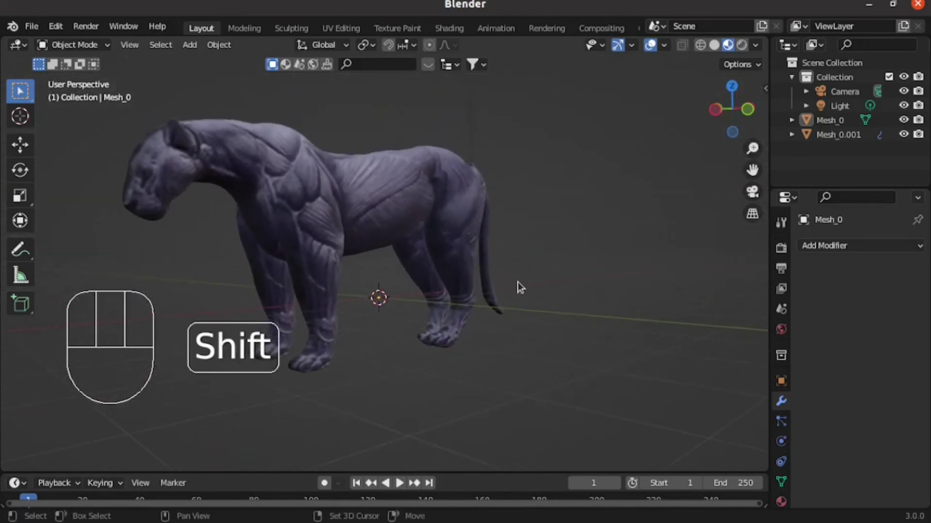
middle_click(506, 286)
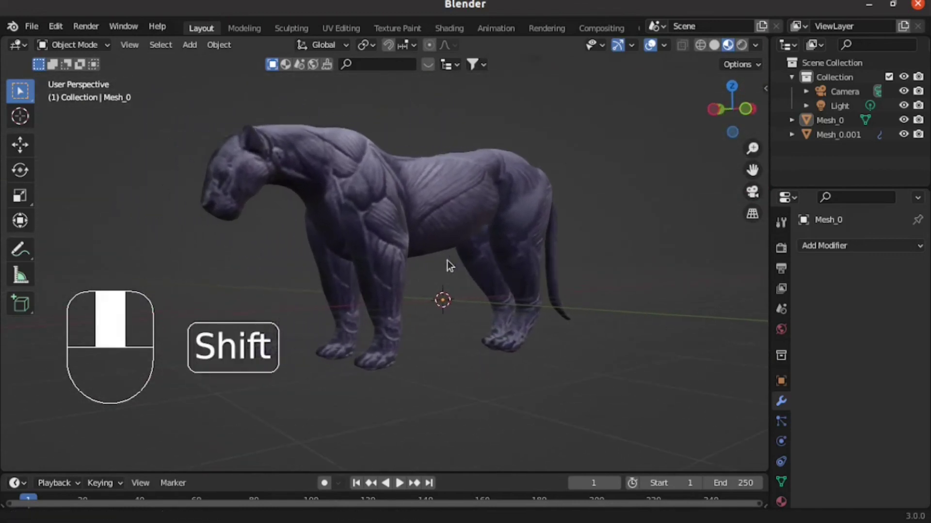